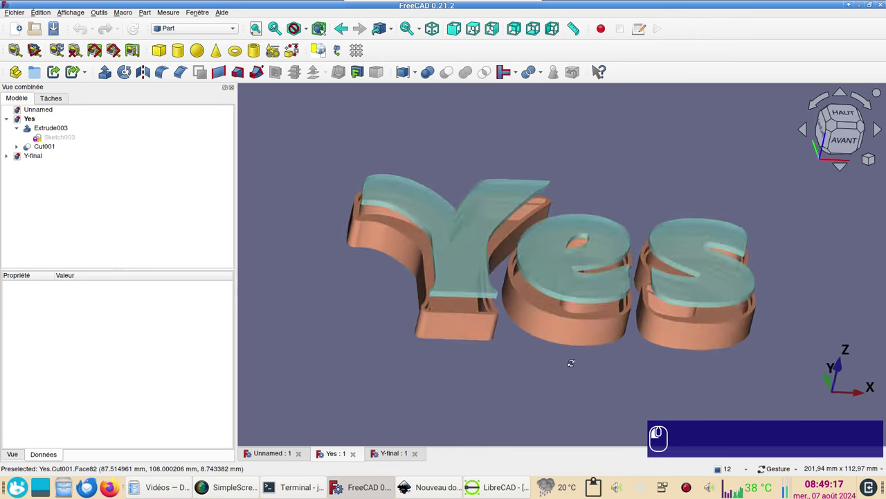
Orbit the Yes model toward a front view and inspect it.
click(568, 368)
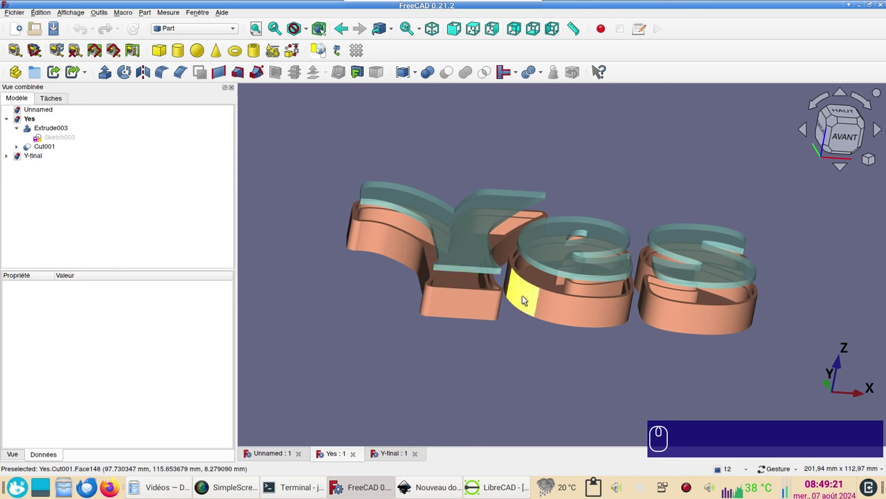
drag(541, 328, 515, 349)
click(419, 330)
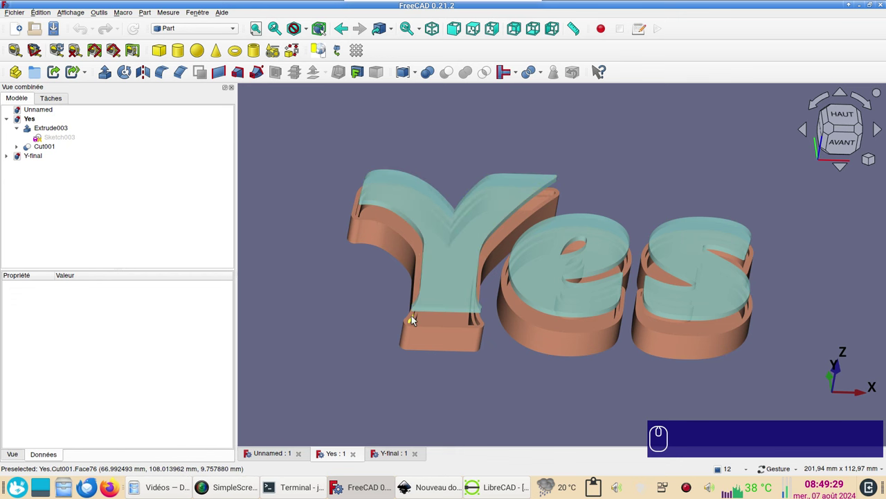
scroll(down, 3)
scroll(up, 3)
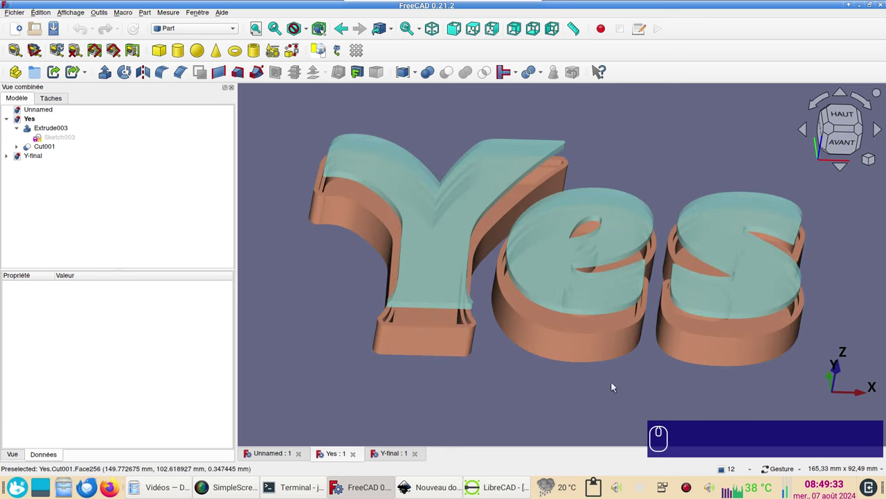
scroll(down, 3)
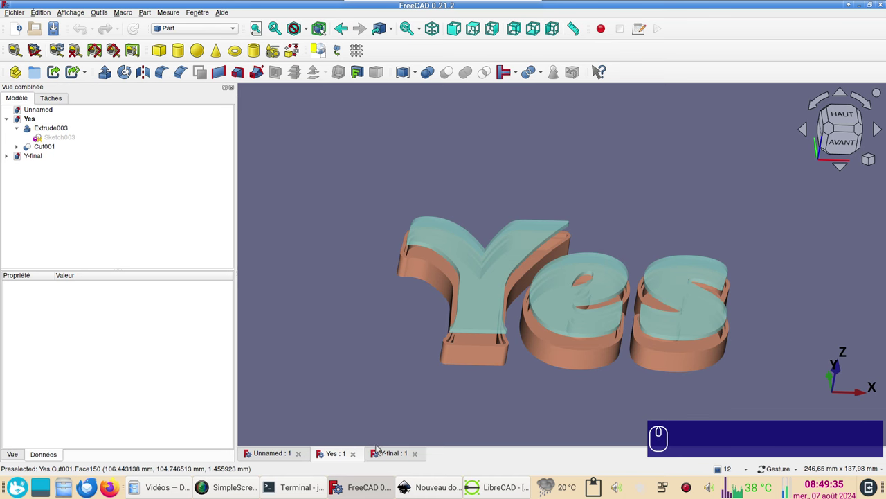
Make the Y-final document active in the Model tree and expand its parts.
click(388, 456)
click(508, 390)
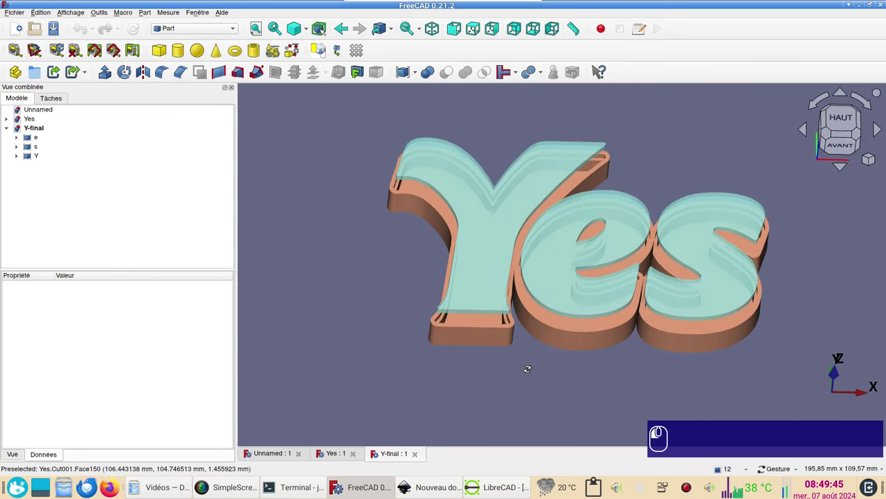
Make the Yes document active again in the Model tree, listing Extrude003 and Cut001.
click(546, 367)
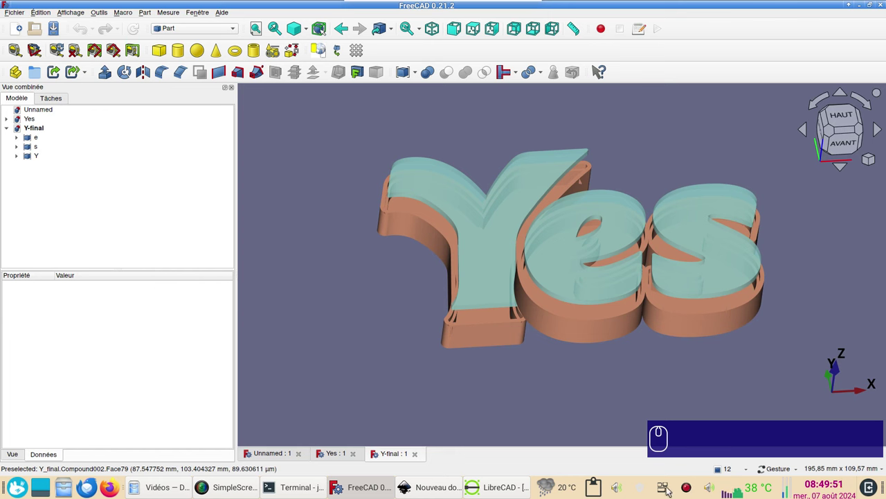
click(630, 381)
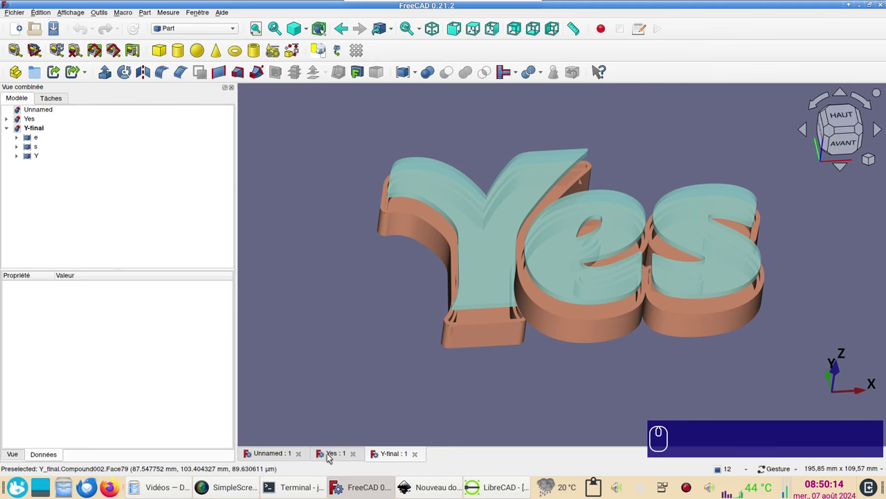
click(331, 454)
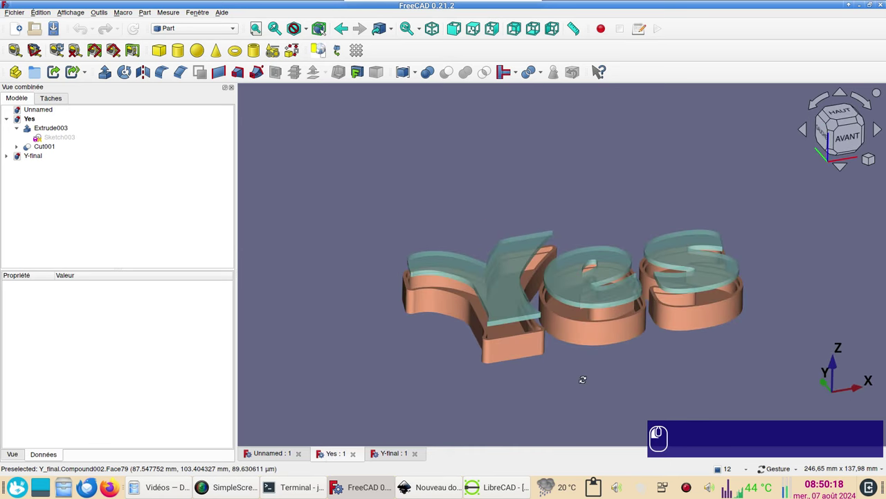
click(586, 378)
scroll(up, 3)
scroll(down, 3)
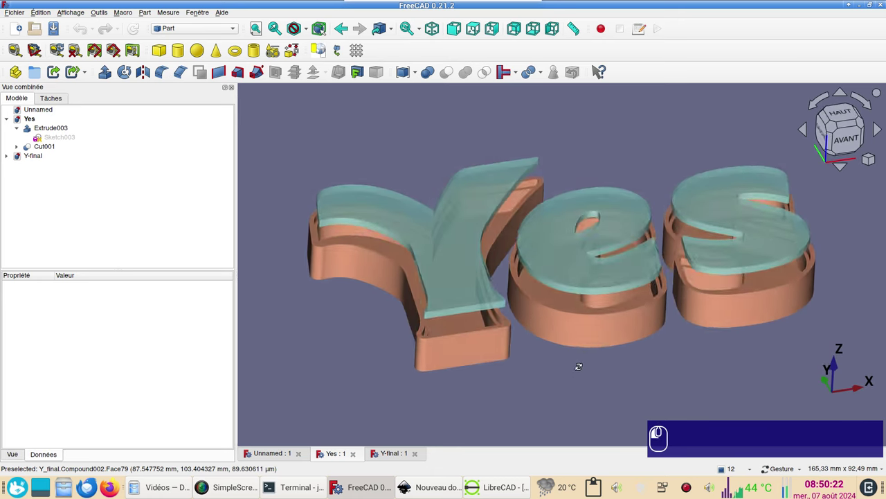
drag(490, 292, 563, 360)
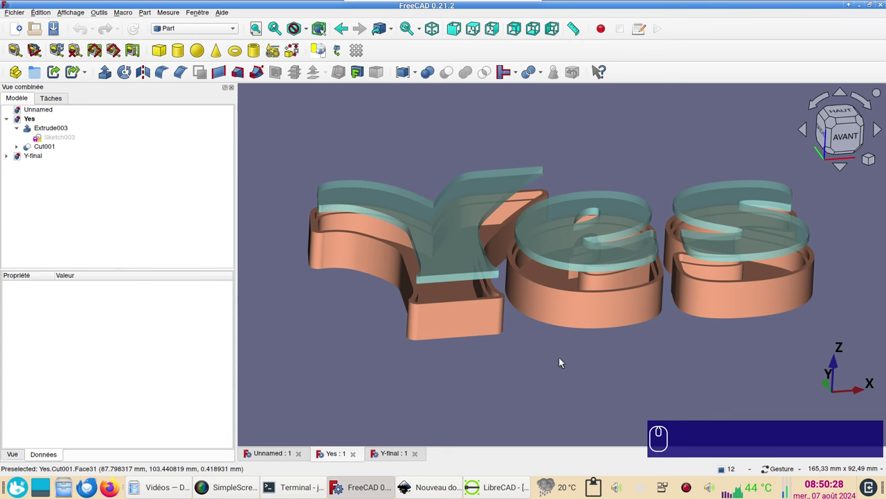
drag(564, 364, 561, 370)
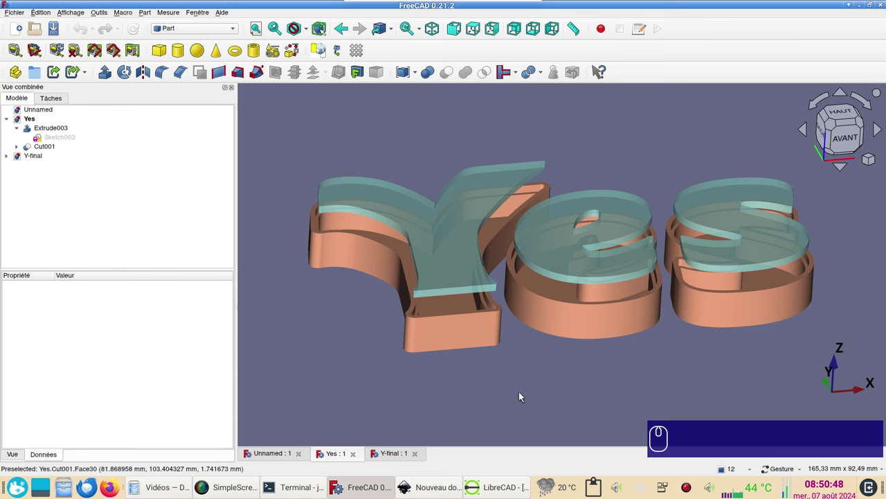
Switch to the Inkscape window and move the About Inkscape dialog out of the way.
click(713, 363)
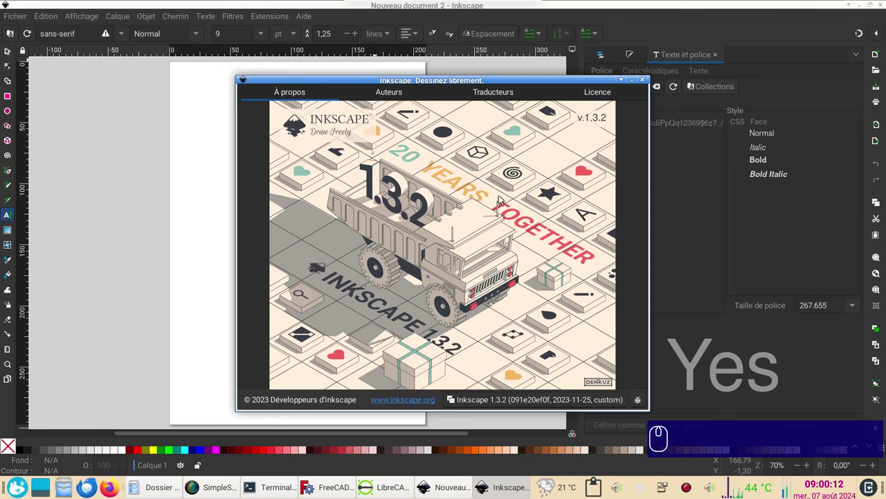
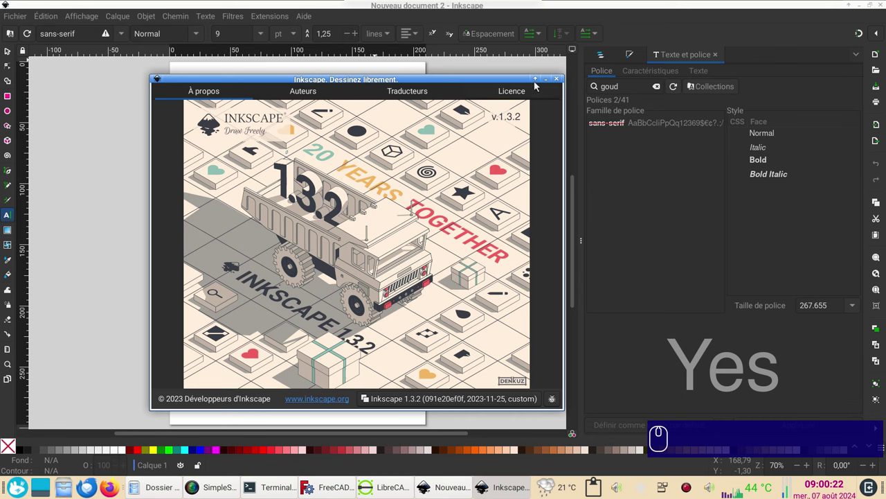
drag(560, 79, 308, 157)
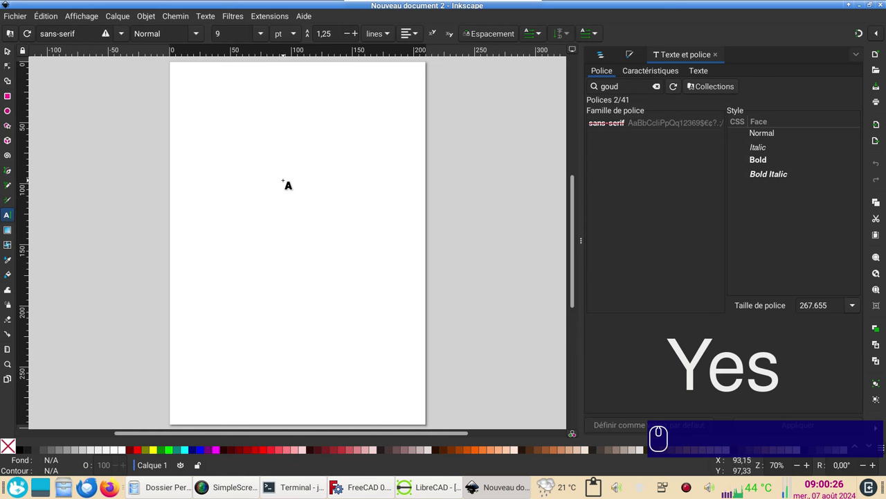
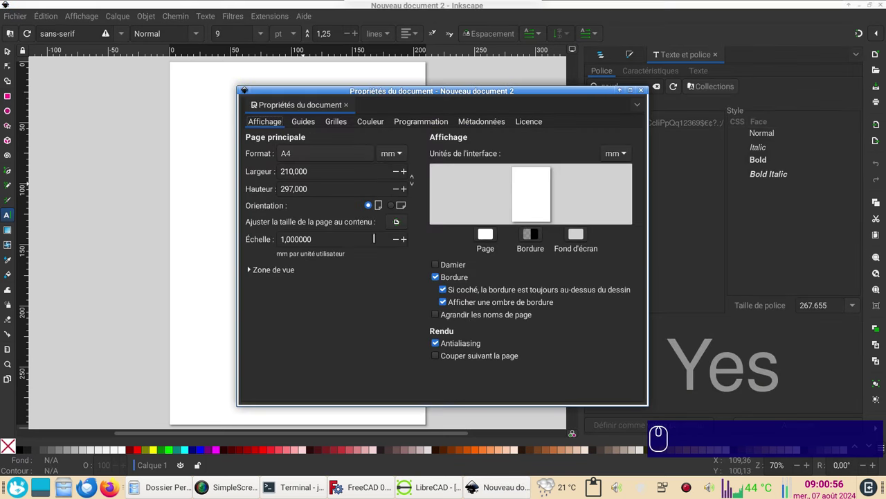
Turn the A4 page to landscape orientation in Document Properties.
click(400, 209)
drag(643, 92, 610, 193)
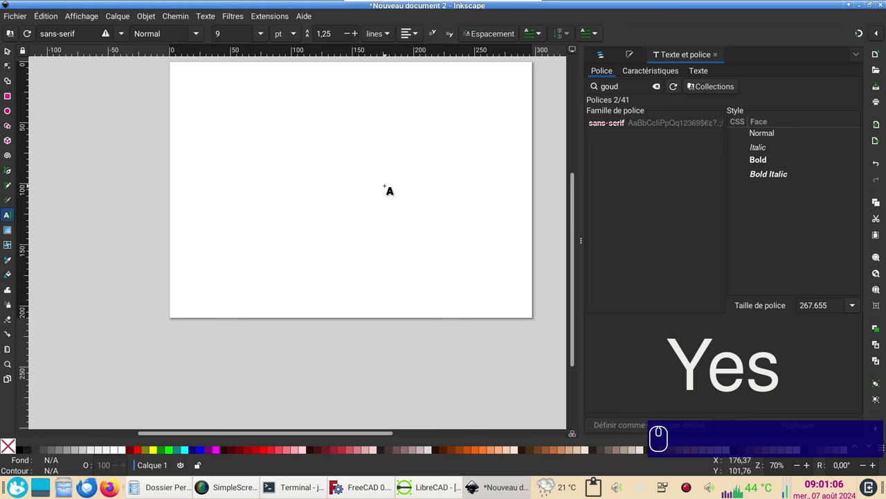
Import the bold Yes outline drawing and zoom in on the letter e.
drag(388, 181, 331, 225)
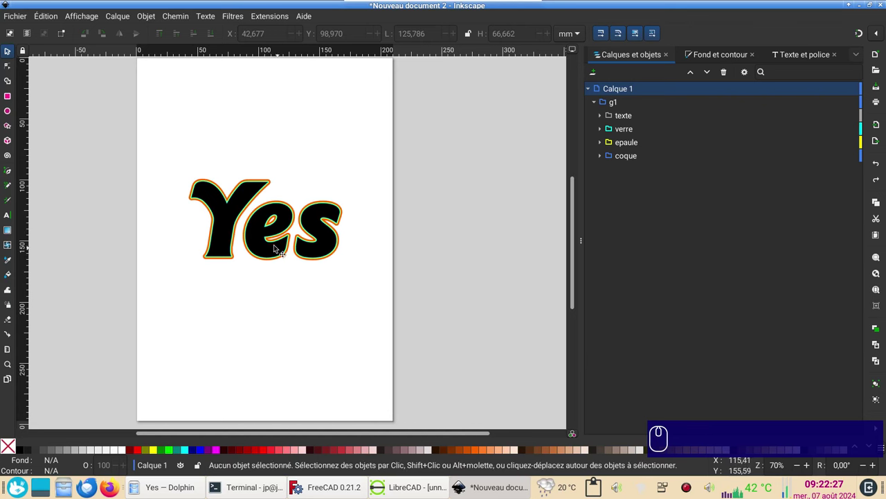
scroll(up, 3)
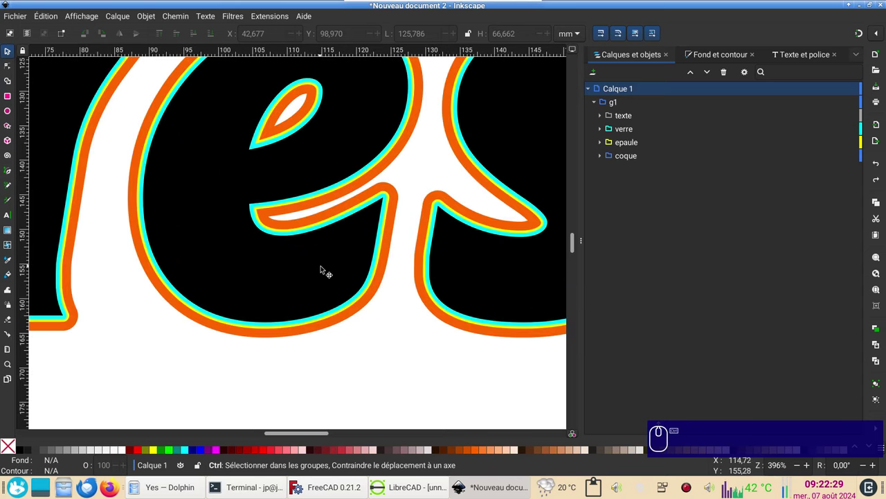
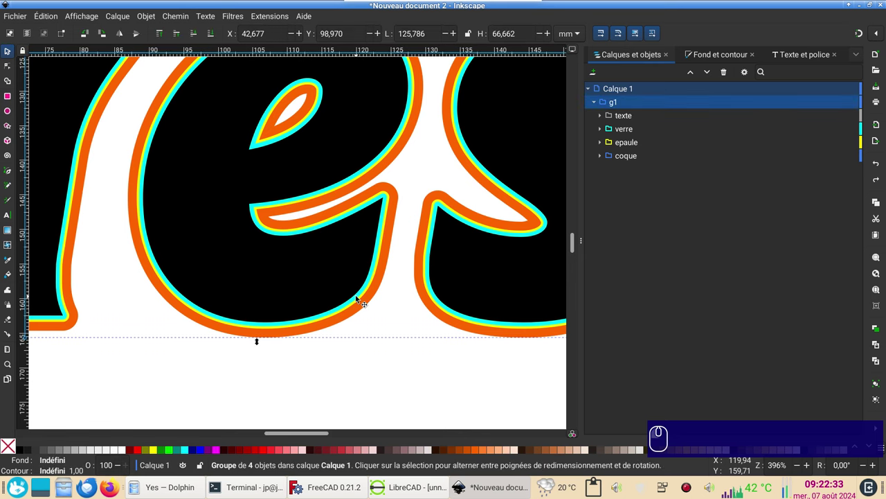
Review the verre, epaule, texte and coque layers, giving coque an orange (ff6600) highlight colour.
click(651, 135)
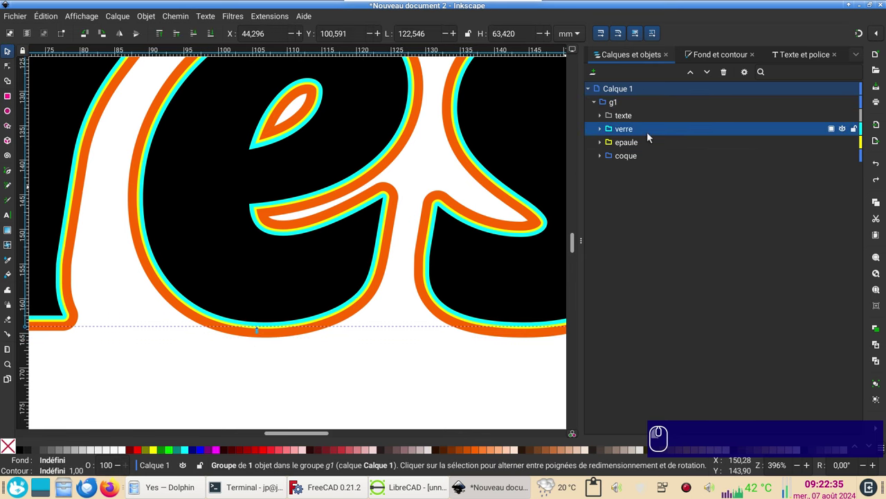
click(646, 142)
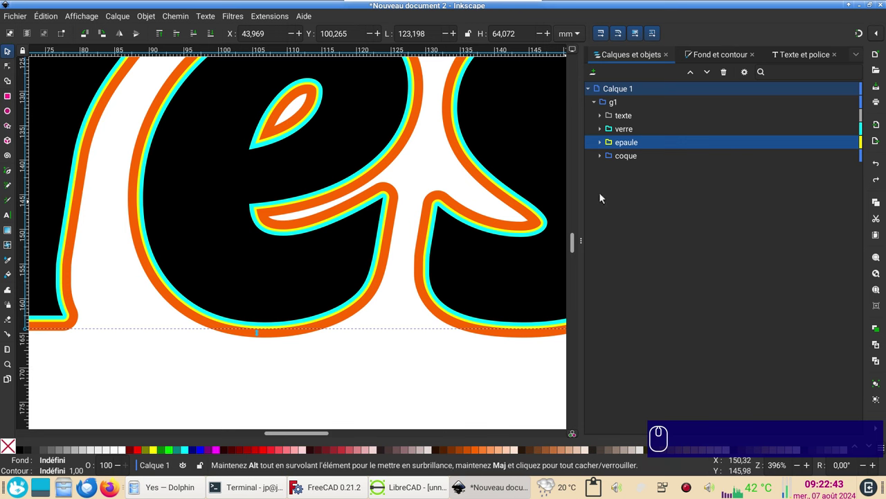
click(633, 117)
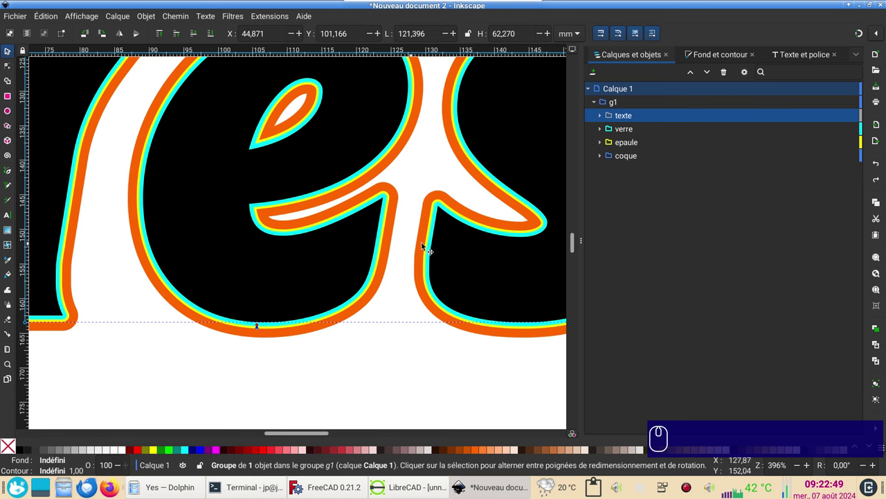
click(627, 158)
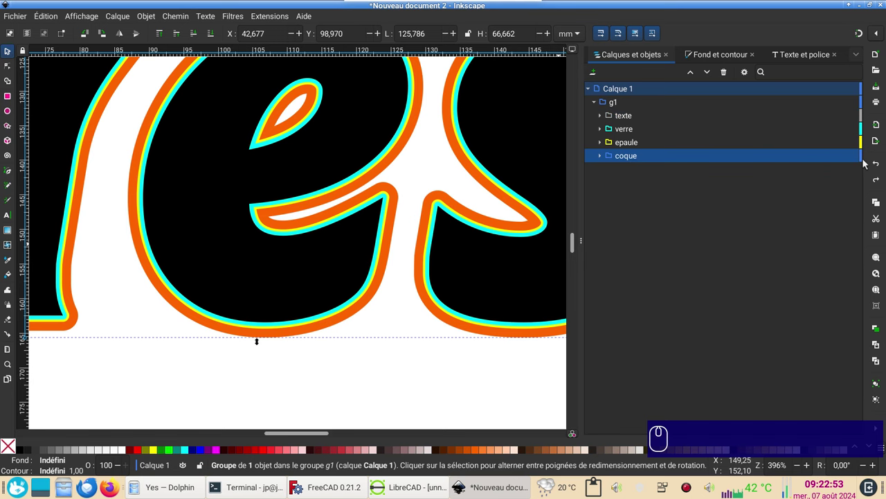
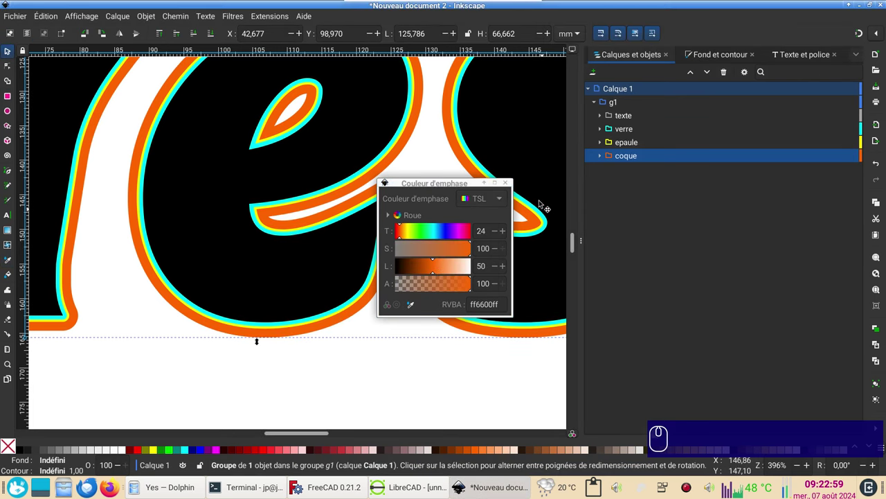
drag(512, 182, 648, 132)
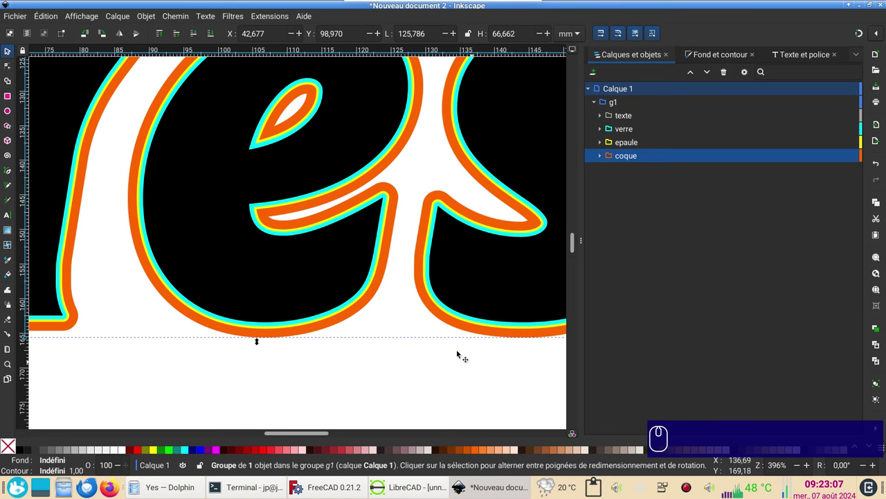
click(675, 388)
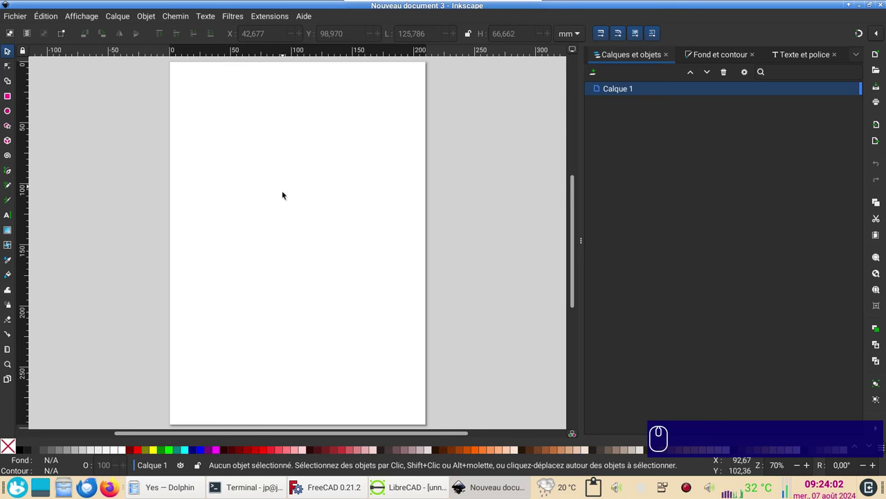
click(279, 200)
click(326, 224)
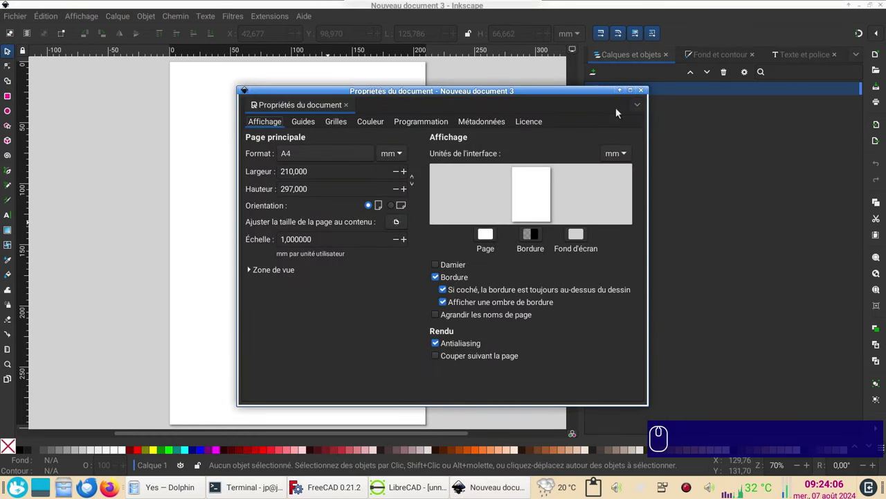
click(406, 205)
click(386, 205)
click(640, 98)
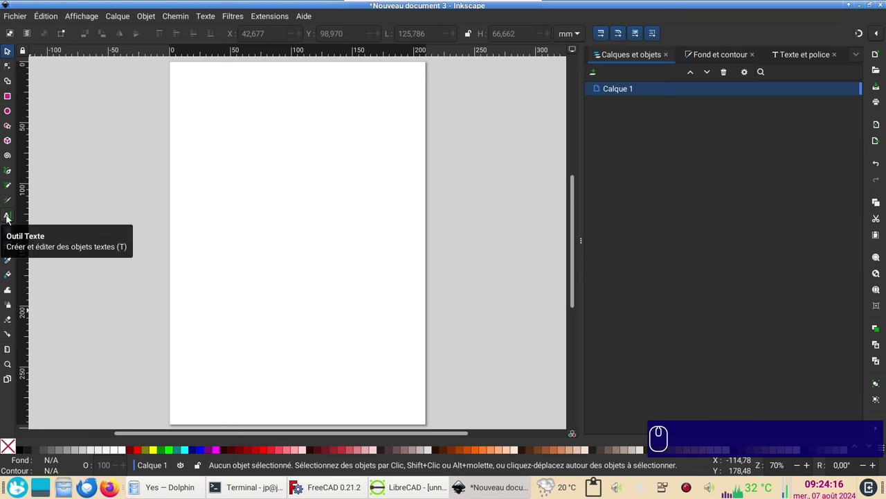
Activate the Text tool in Inkscape.
click(10, 219)
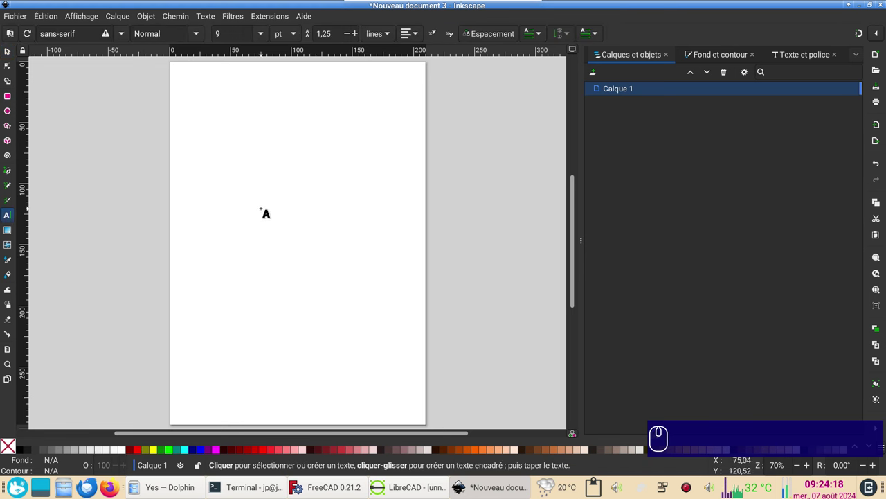
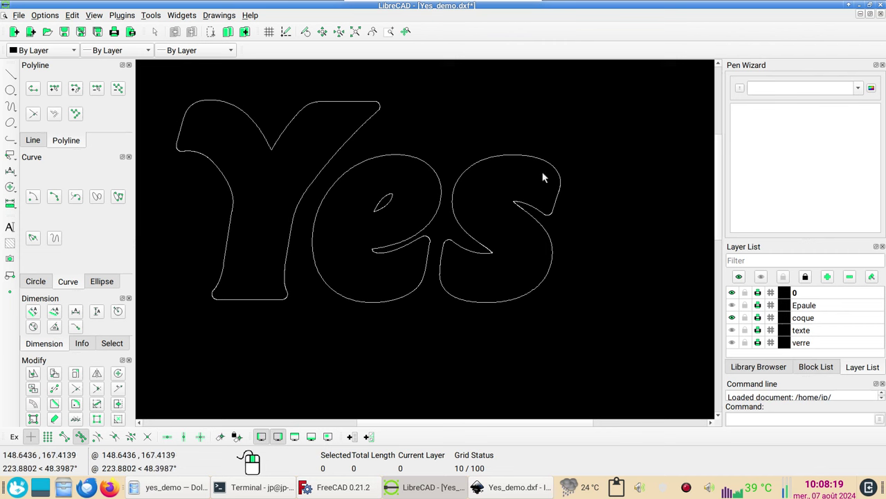
Select the Epaule, texte and verre layers in the Layer List for removal.
drag(504, 187, 483, 185)
drag(483, 185, 502, 302)
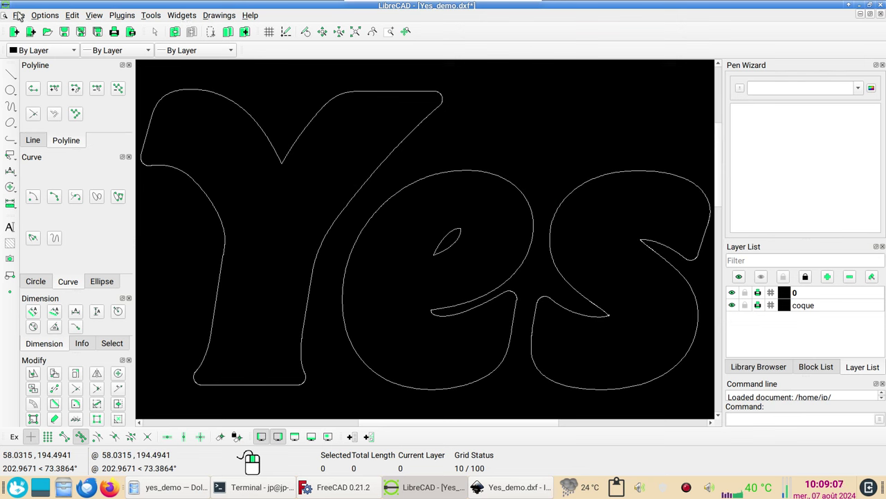
Start Save As for the coque-only drawing.
click(28, 100)
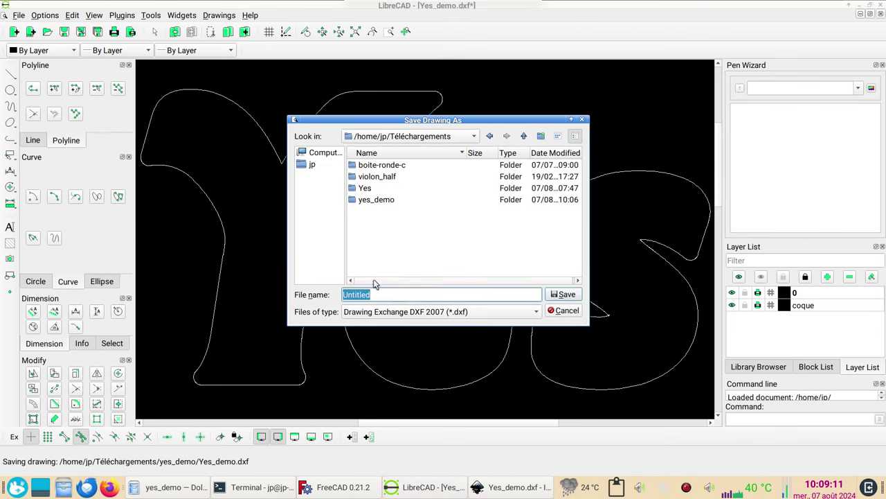
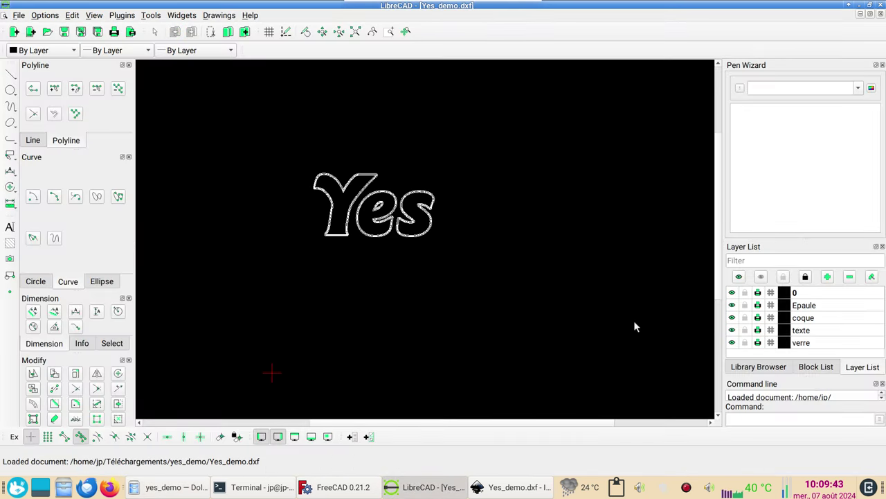
Change layer visibility so only layers 0 and texte show the plain Yes letters.
drag(669, 316, 820, 316)
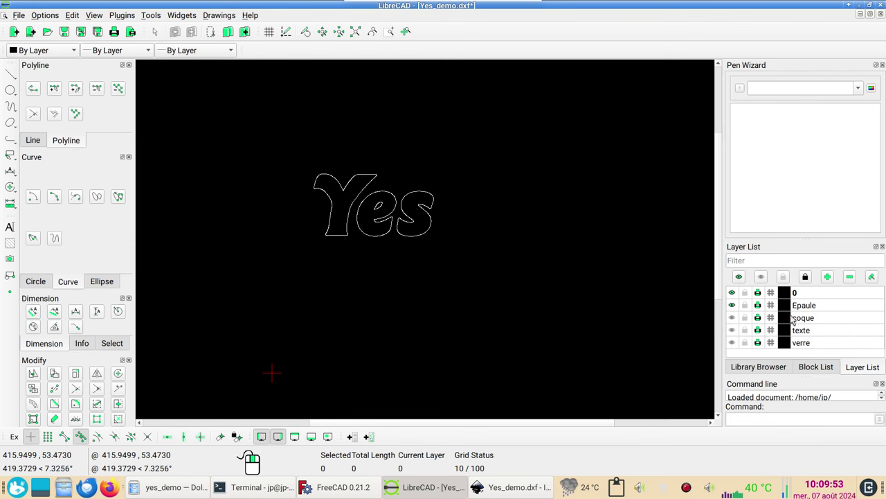
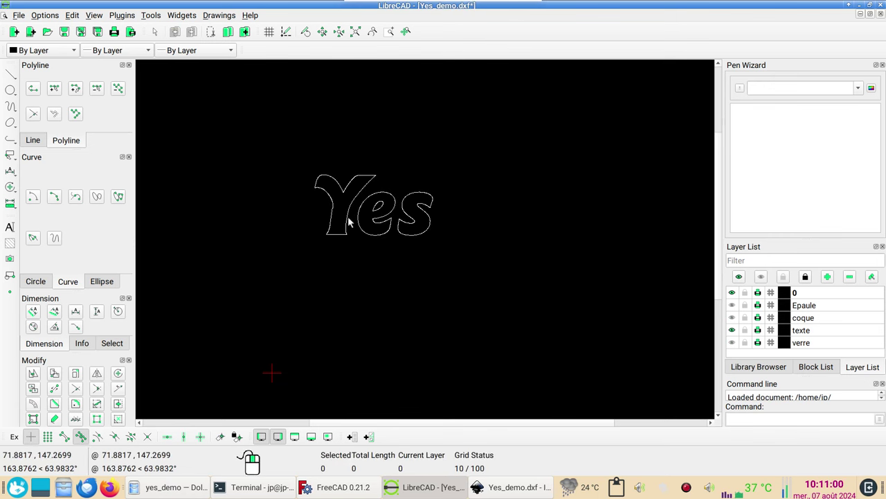
Select the layers to remove so only layer 0 and texte remain for Yes_demo_texte.dxf.
drag(354, 45, 572, 275)
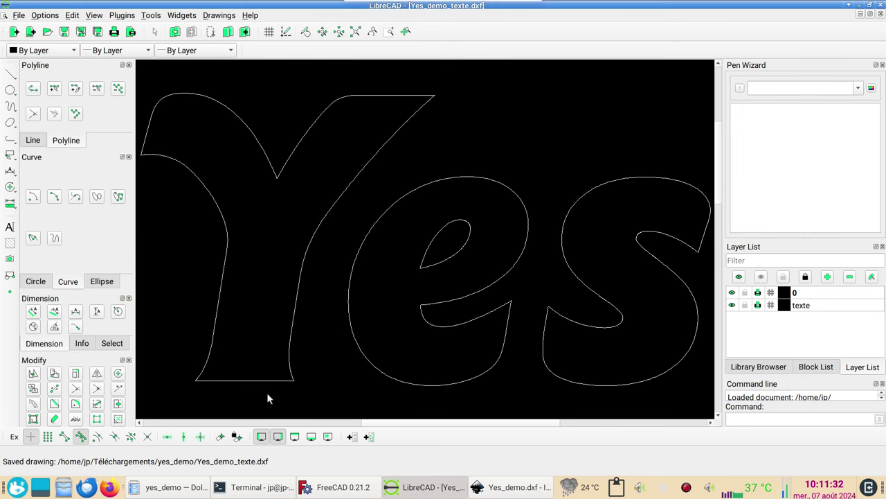
Hide the non-verre layers and select Epaule, coque and texte for removal.
click(168, 491)
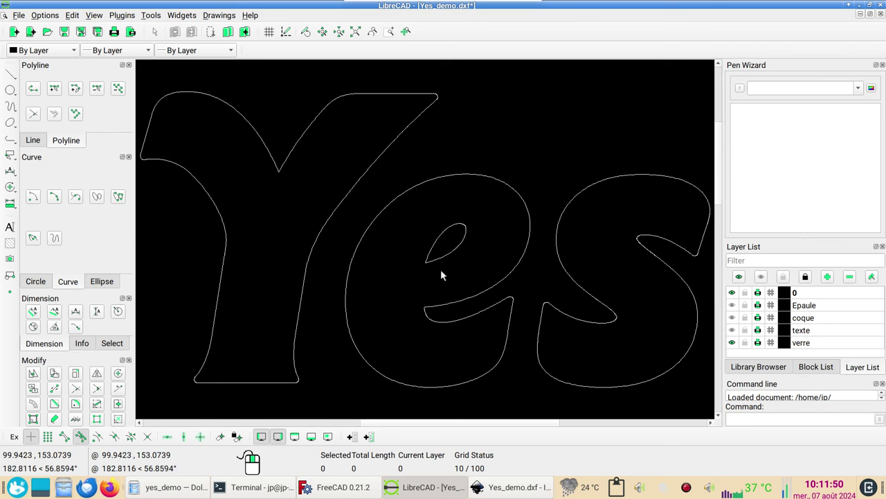
drag(446, 272, 840, 271)
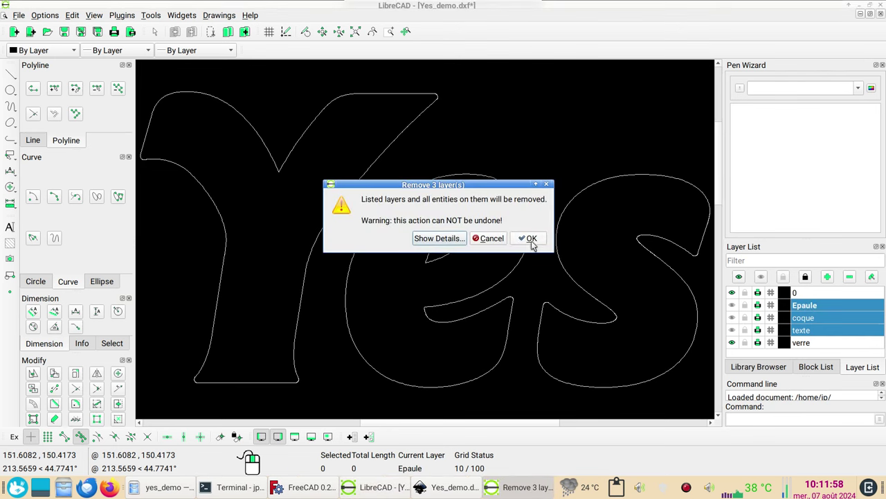